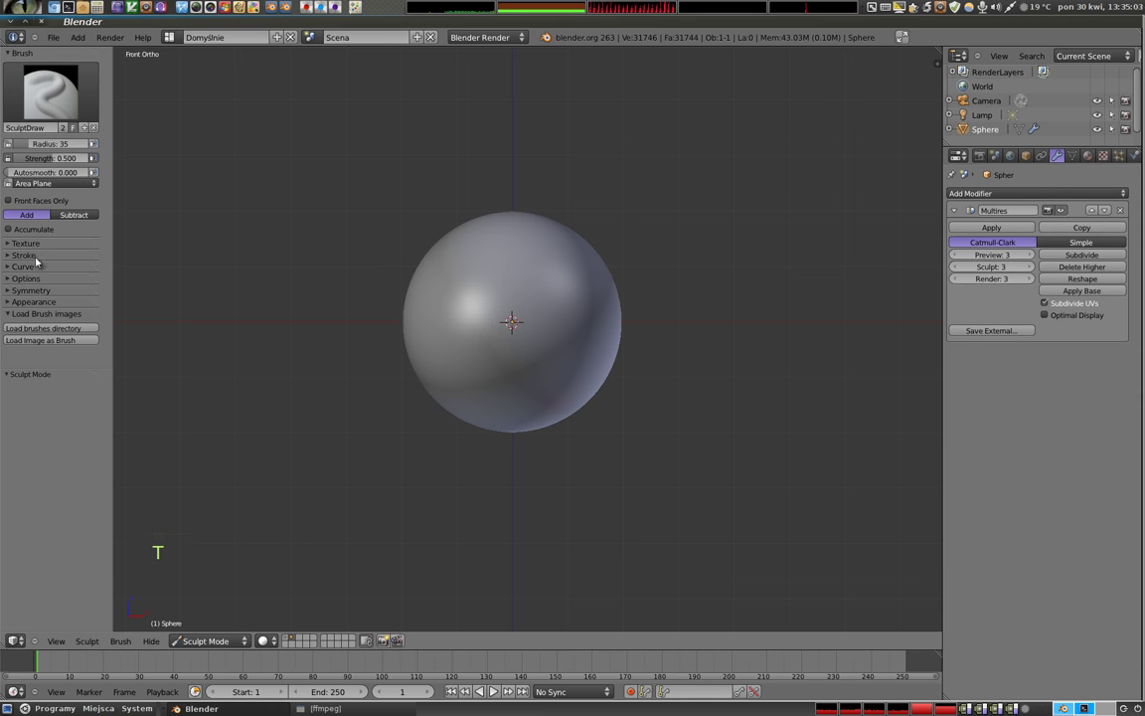
Sculpt wavy strokes, then set the draw brush to radius 115, strength 0.278, autosmooth 0.160
{"action": "left_click", "coordinate": [61, 94]}
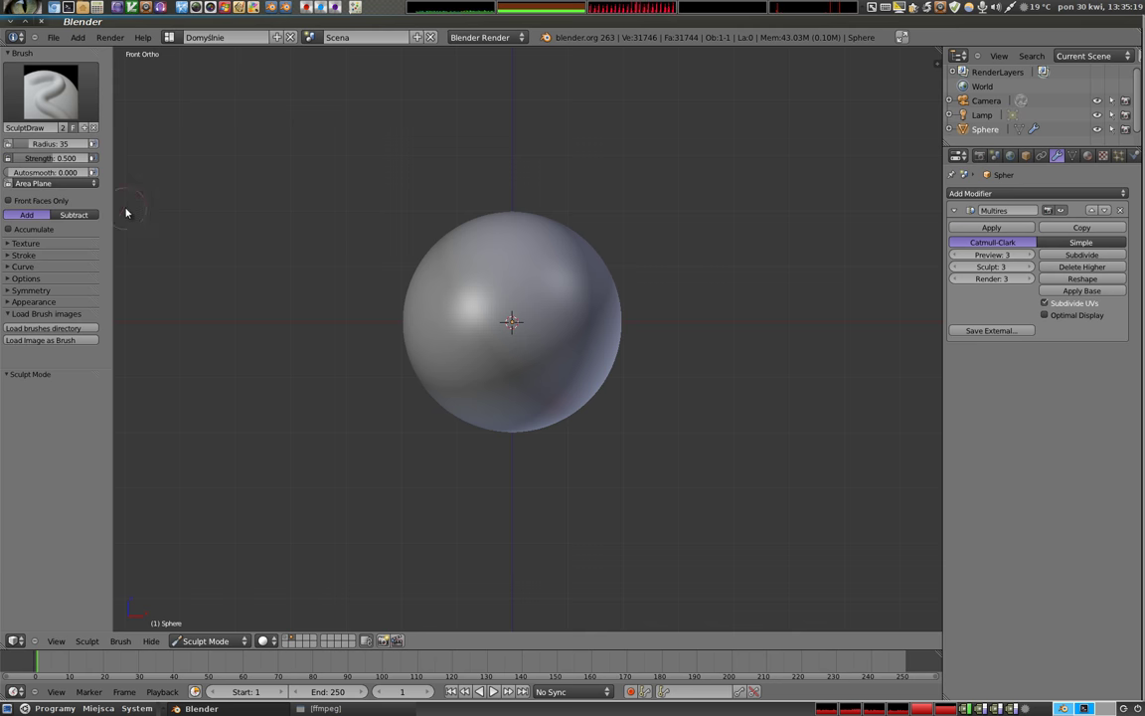
{"action": "left_click", "coordinate": [505, 290]}
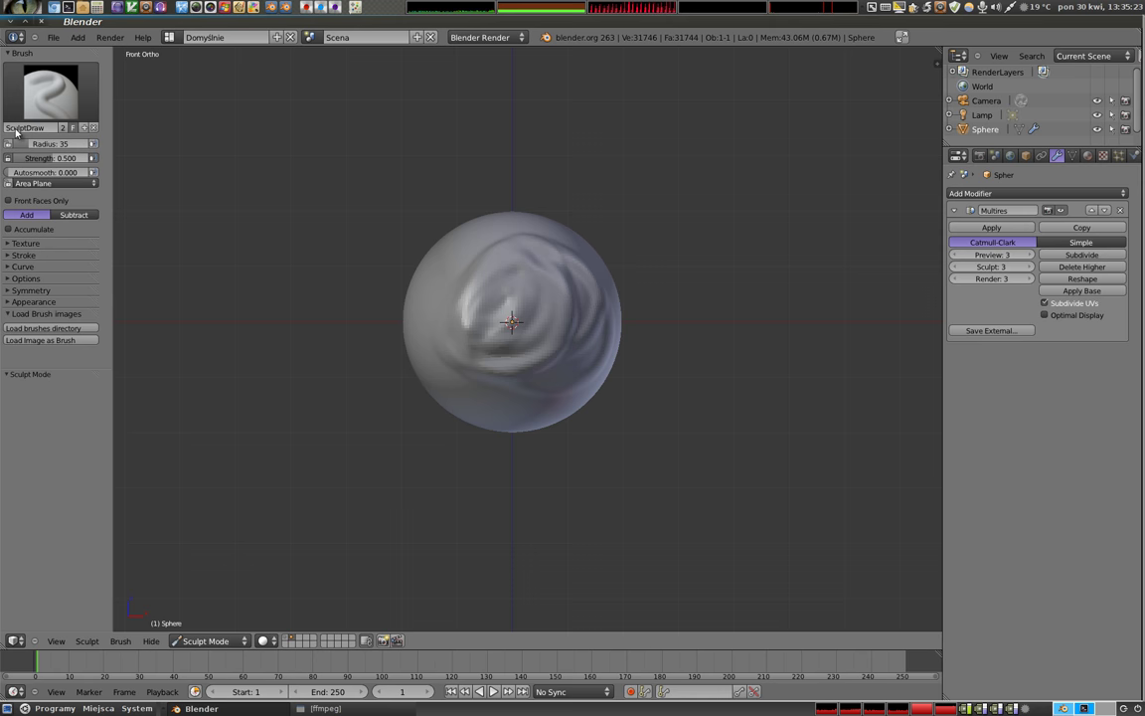
{"action": "left_click", "coordinate": [40, 144]}
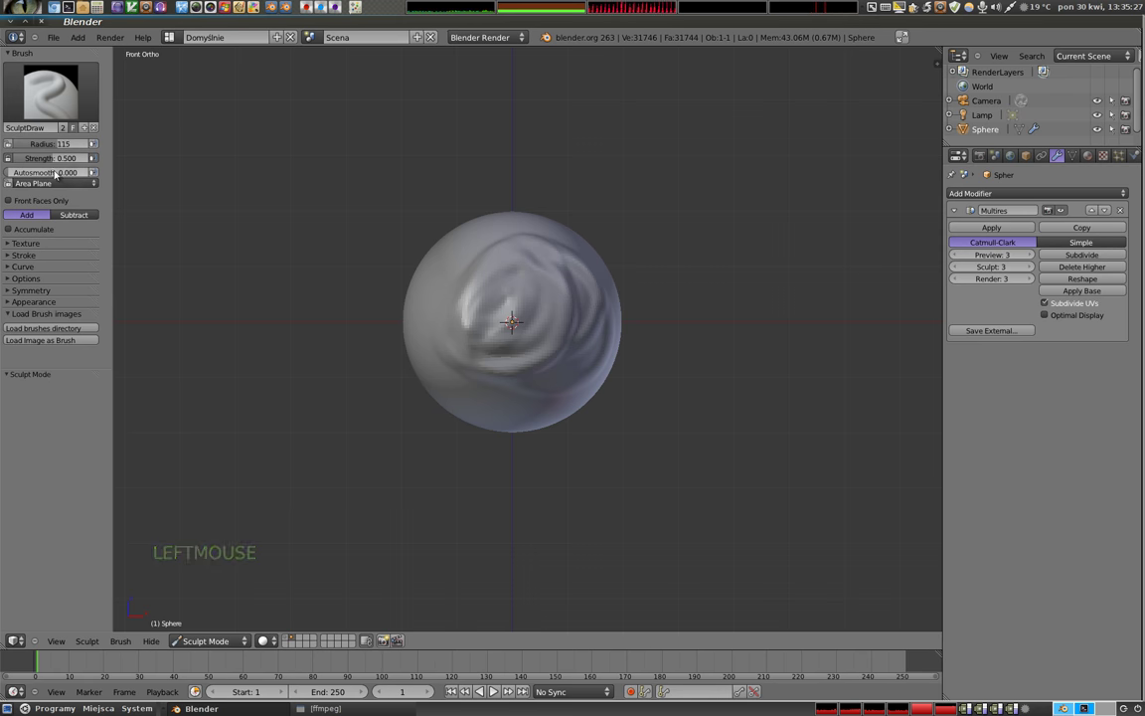
{"action": "left_click", "coordinate": [51, 158]}
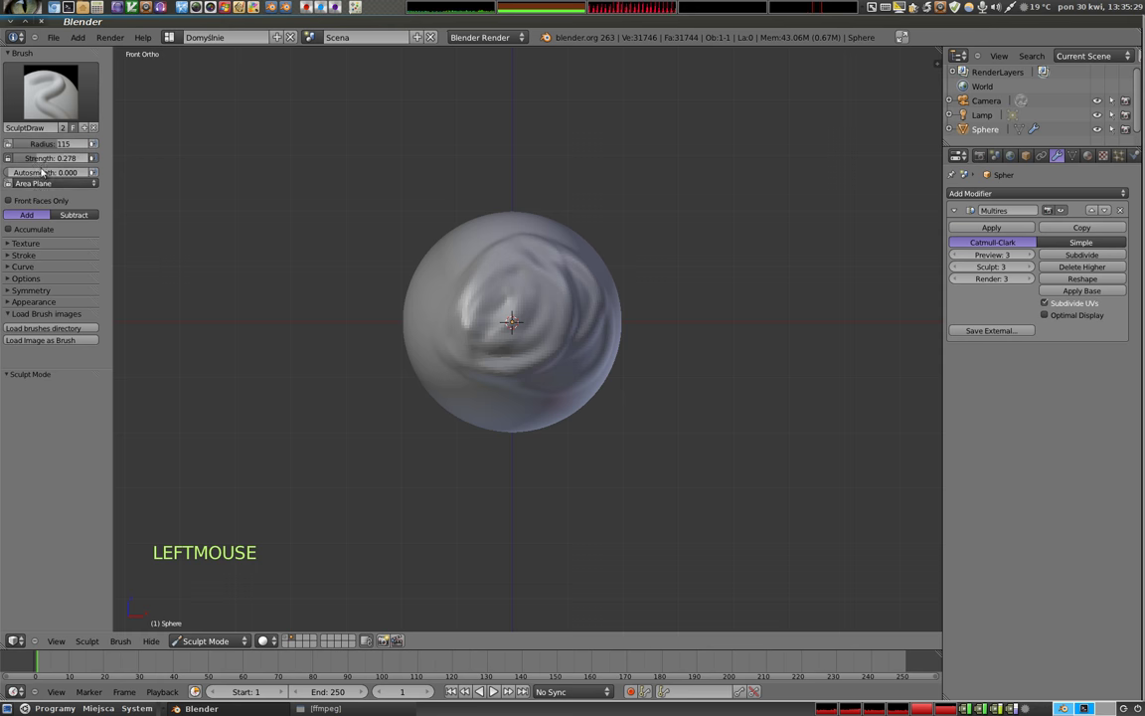
{"action": "left_click", "coordinate": [28, 171]}
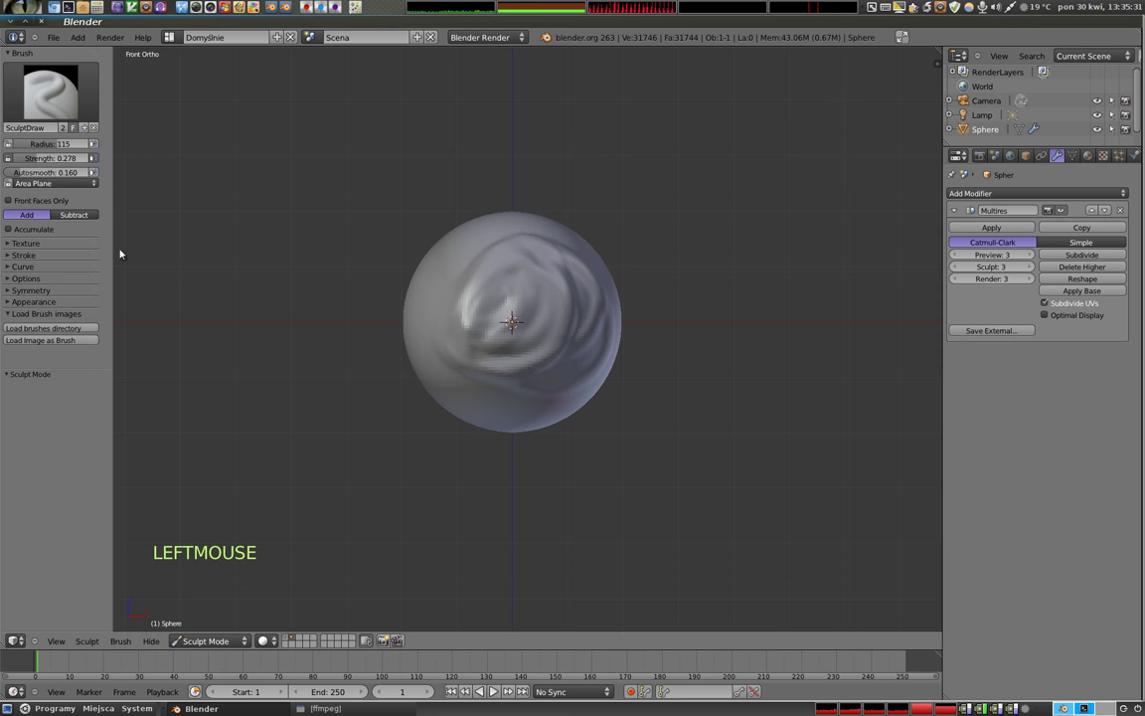
Sculpt a broad bulge onto the sphere with the adjusted brush
{"action": "left_click", "coordinate": [501, 314]}
{"action": "middle_click", "coordinate": [568, 330]}
{"action": "left_click", "coordinate": [537, 287]}
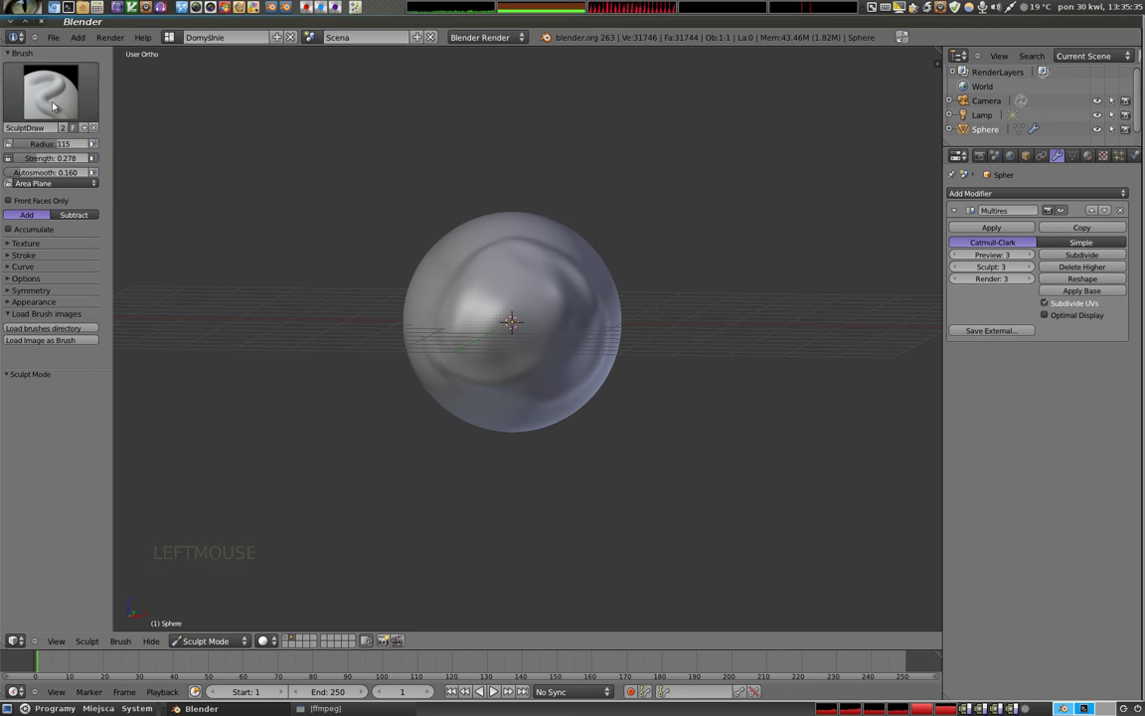
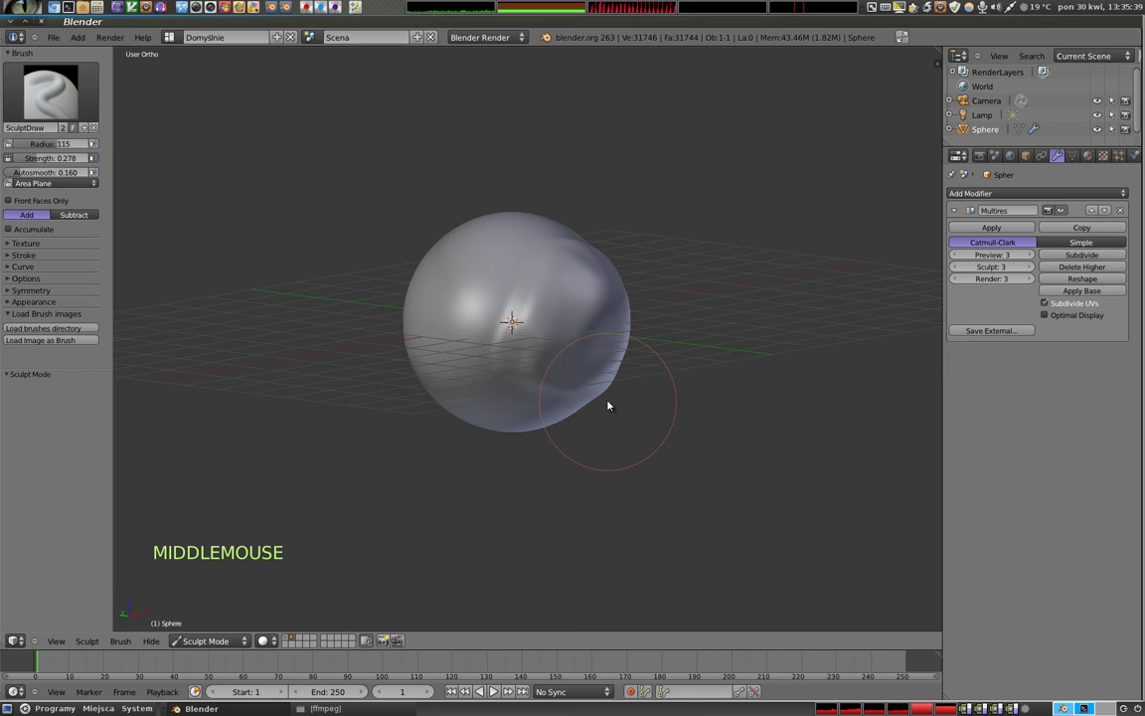
{"action": "middle_click", "coordinate": [59, 189]}
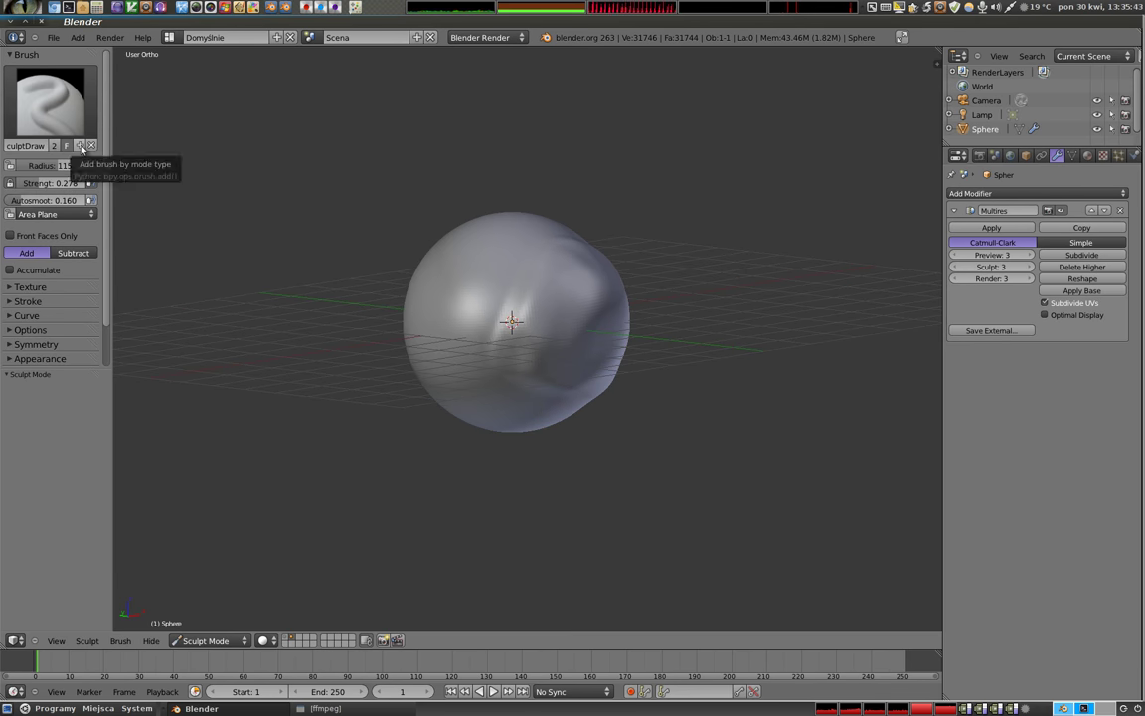
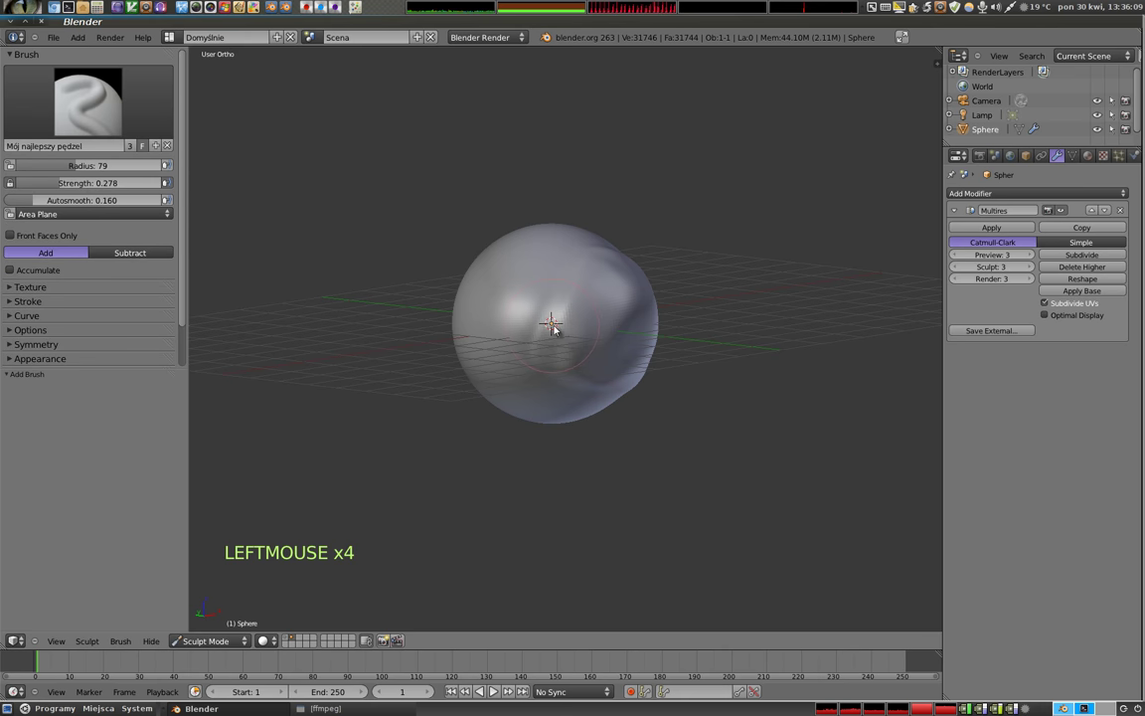
Test the new Mój najlepszy pędzel brush with a stroke on the sphere
{"action": "left_click", "coordinate": [540, 317]}
{"action": "middle_click", "coordinate": [519, 316]}
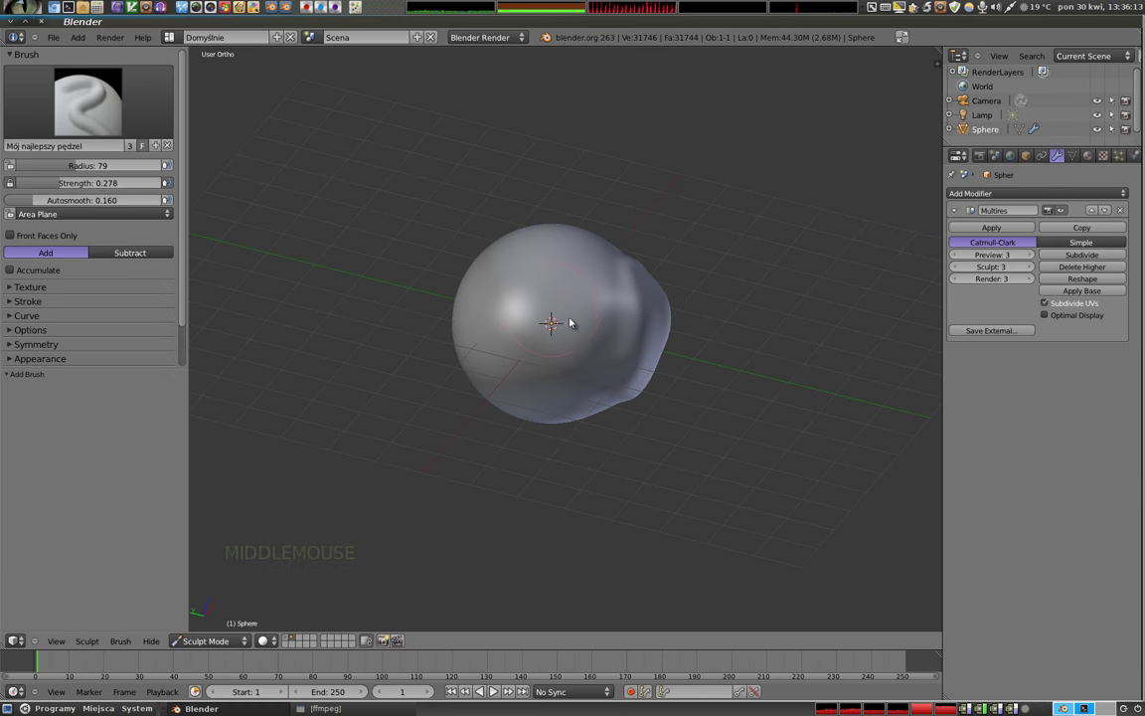
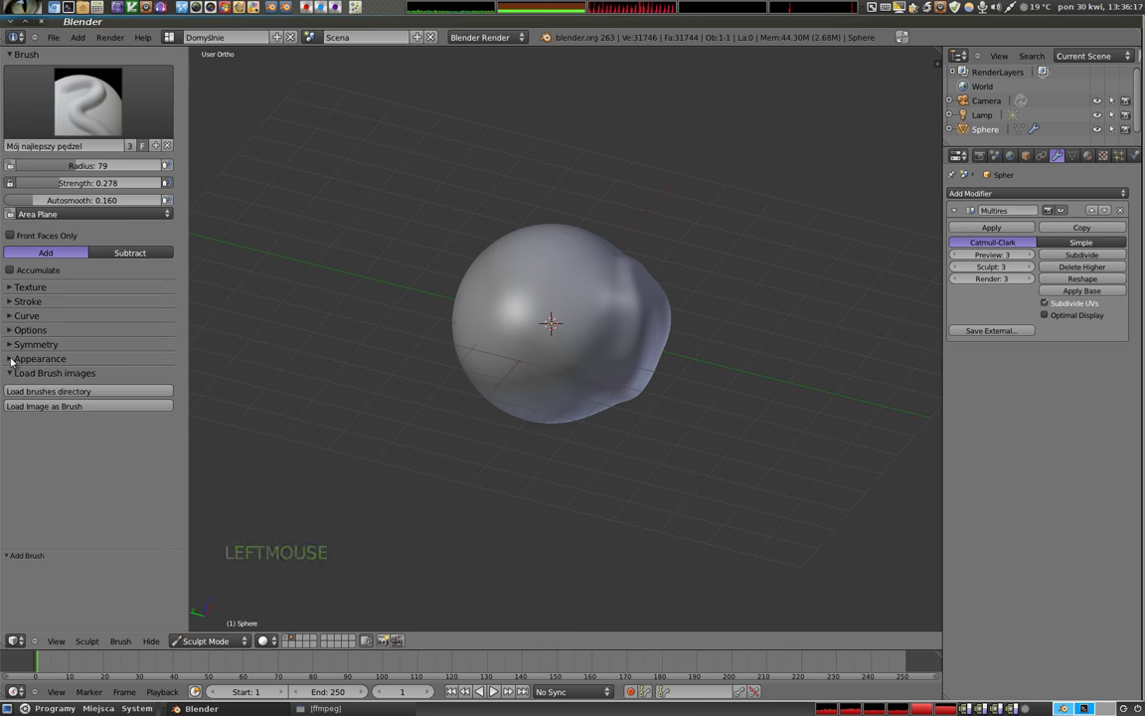
In Appearance, keep green as the brush's add colour and make its subtract colour red
{"action": "left_click", "coordinate": [12, 359]}
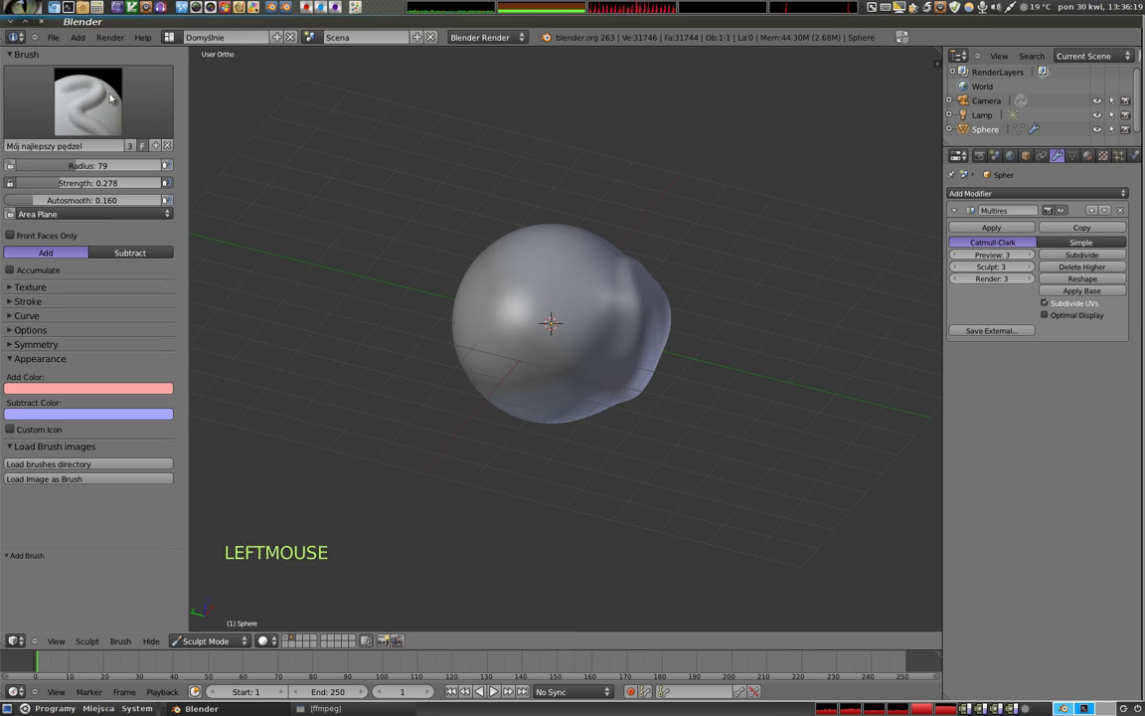
{"action": "left_click", "coordinate": [539, 299]}
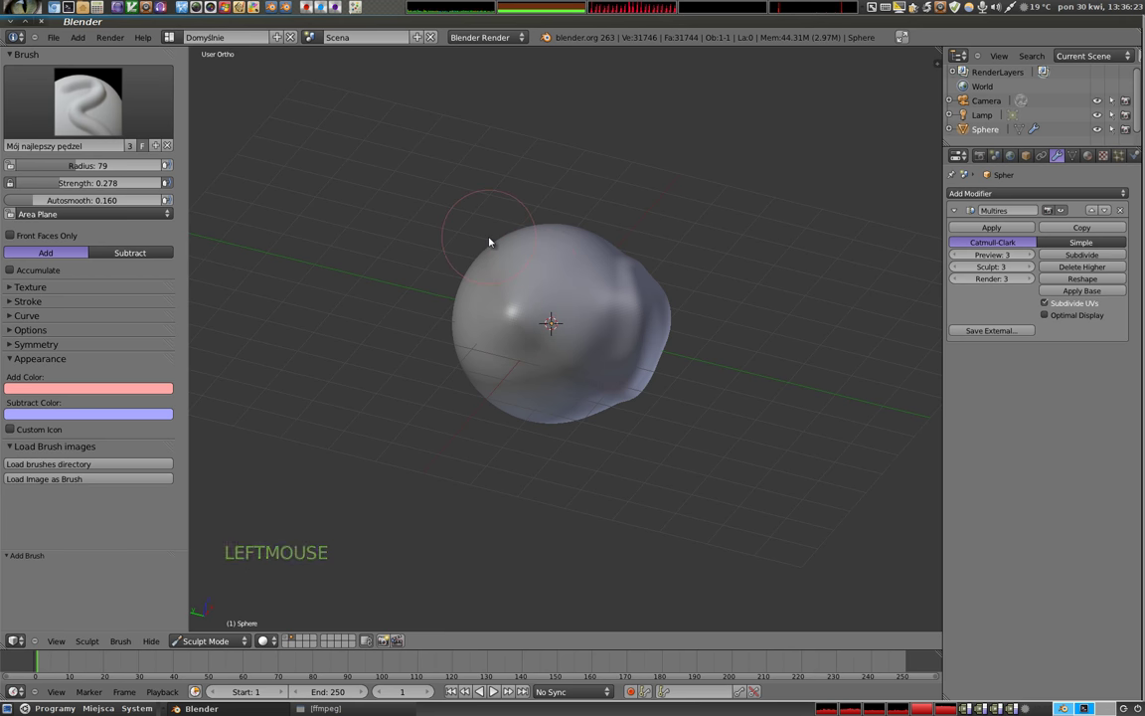
{"action": "left_click", "coordinate": [73, 389]}
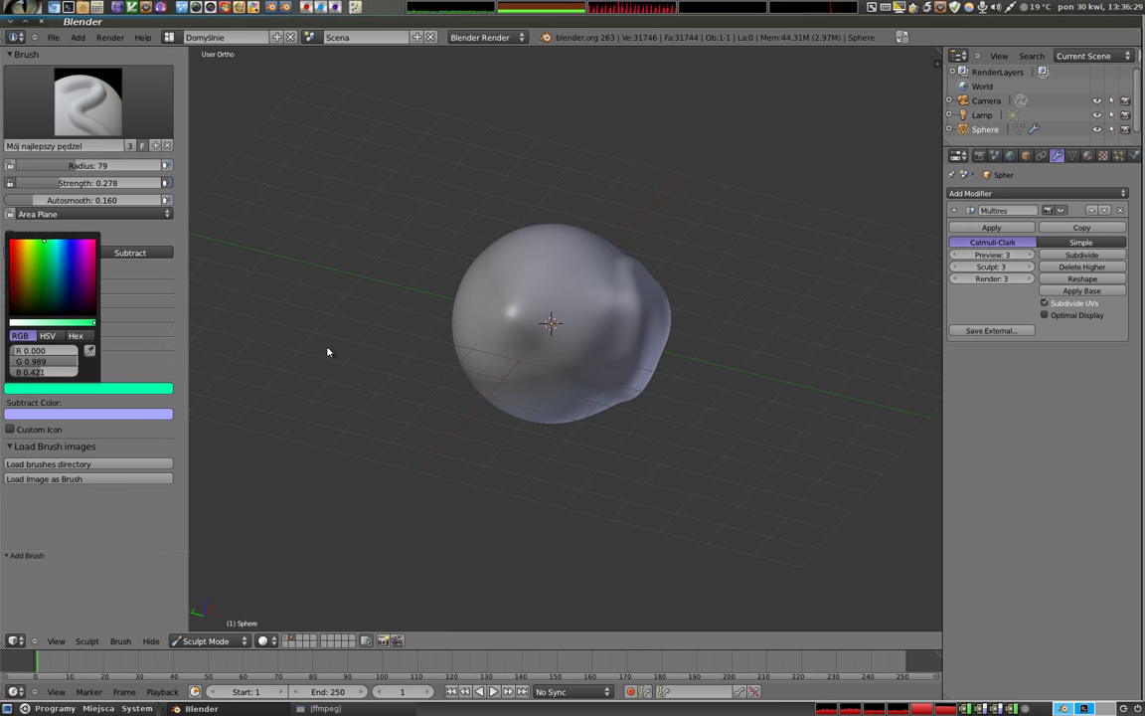
{"action": "left_click", "coordinate": [550, 295]}
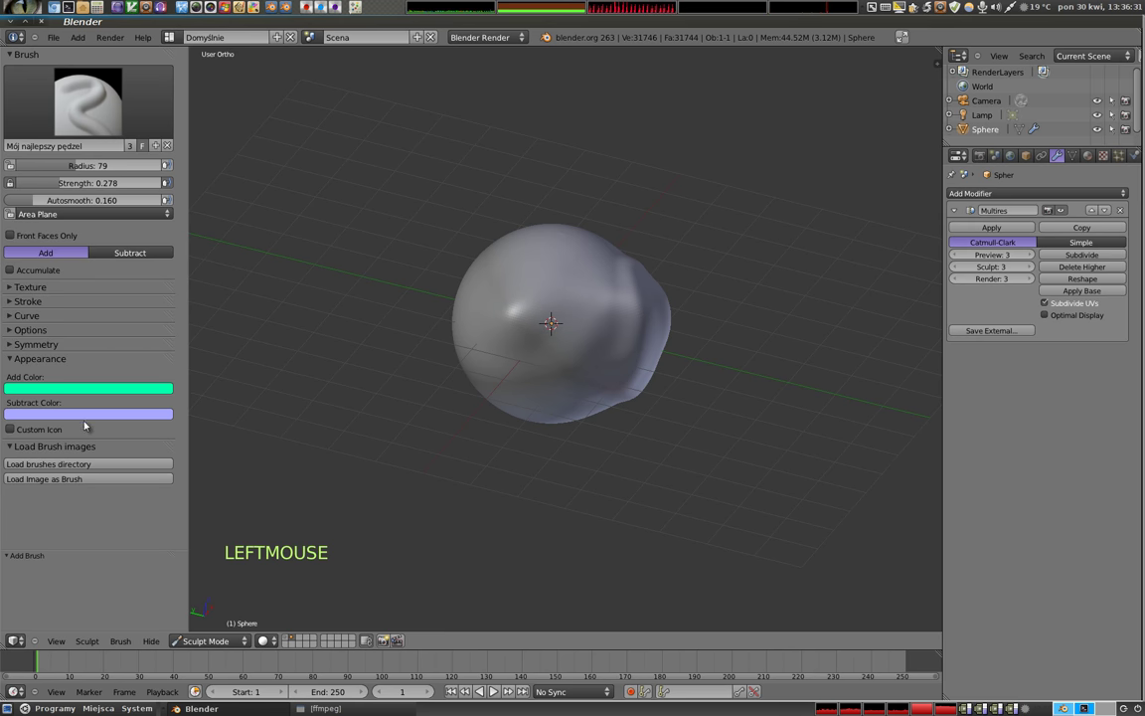
{"action": "left_click", "coordinate": [85, 412]}
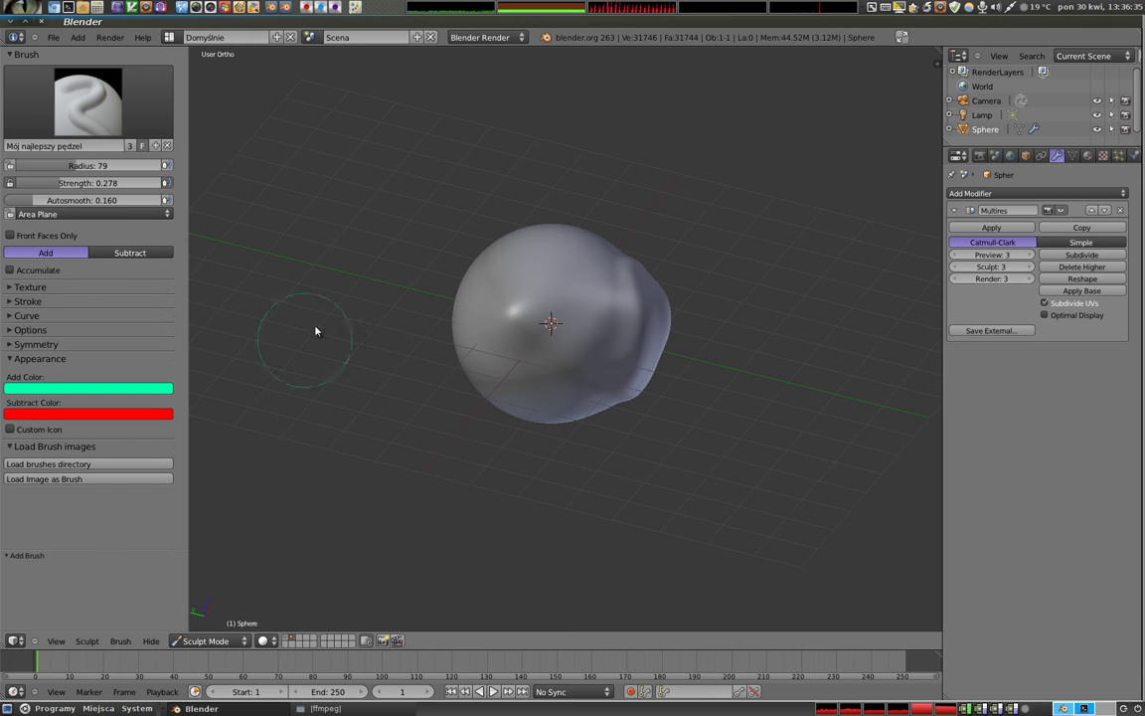
Sculpt two test strokes on the sphere's front with the recoloured brush
{"action": "left_click", "coordinate": [528, 273]}
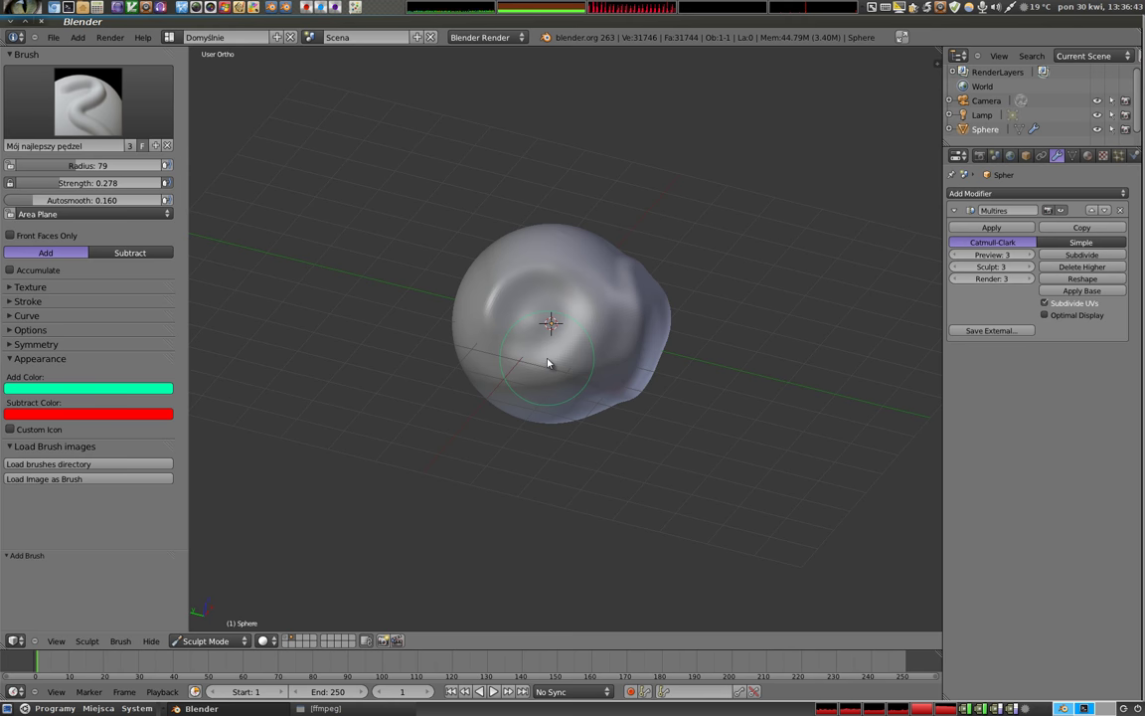
{"action": "left_click", "coordinate": [569, 313]}
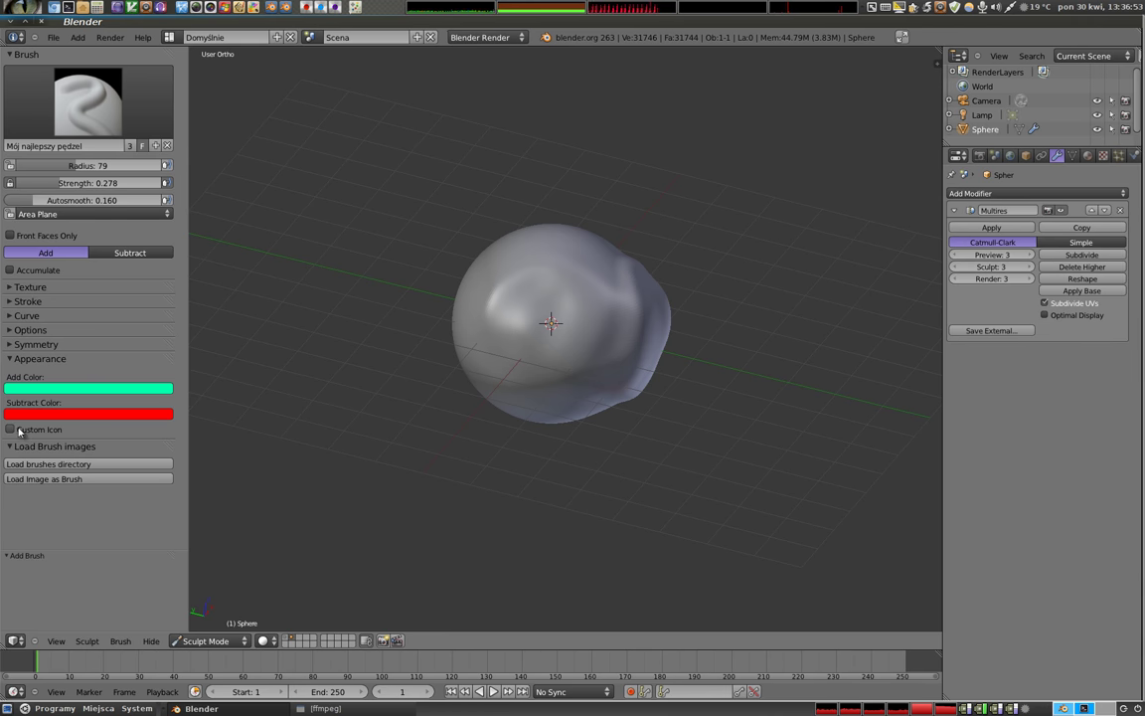
Enable a custom icon for the brush and load the trowel JPG as it
{"action": "left_click", "coordinate": [93, 104]}
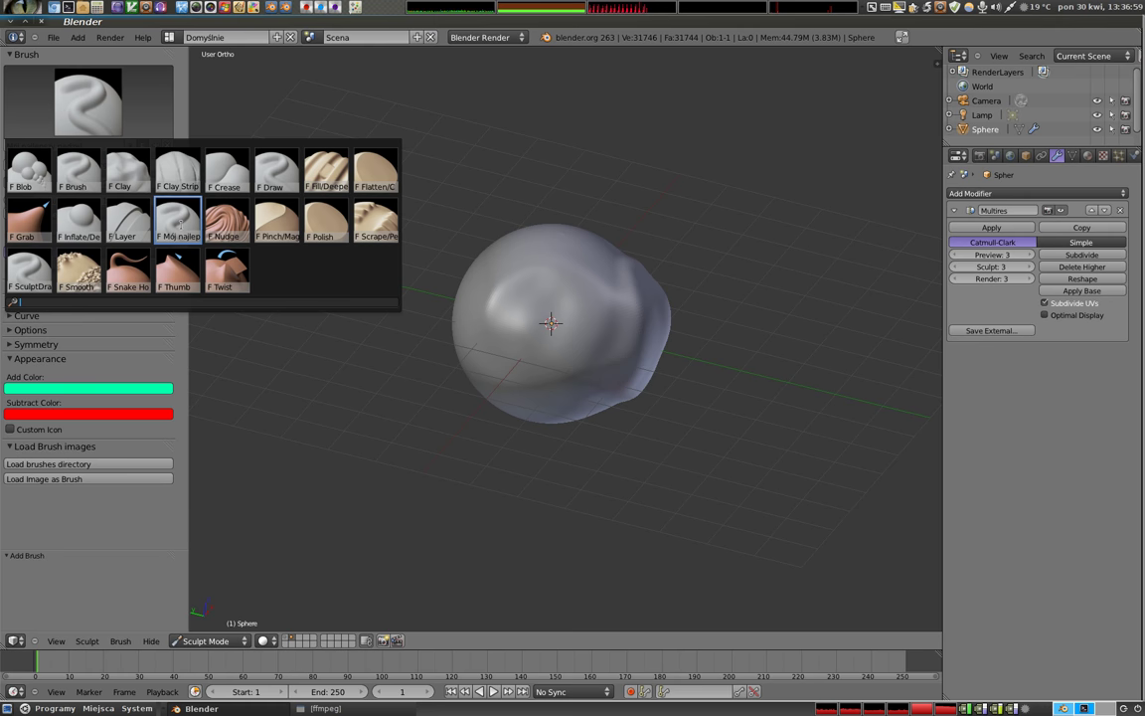
{"action": "left_click", "coordinate": [10, 433]}
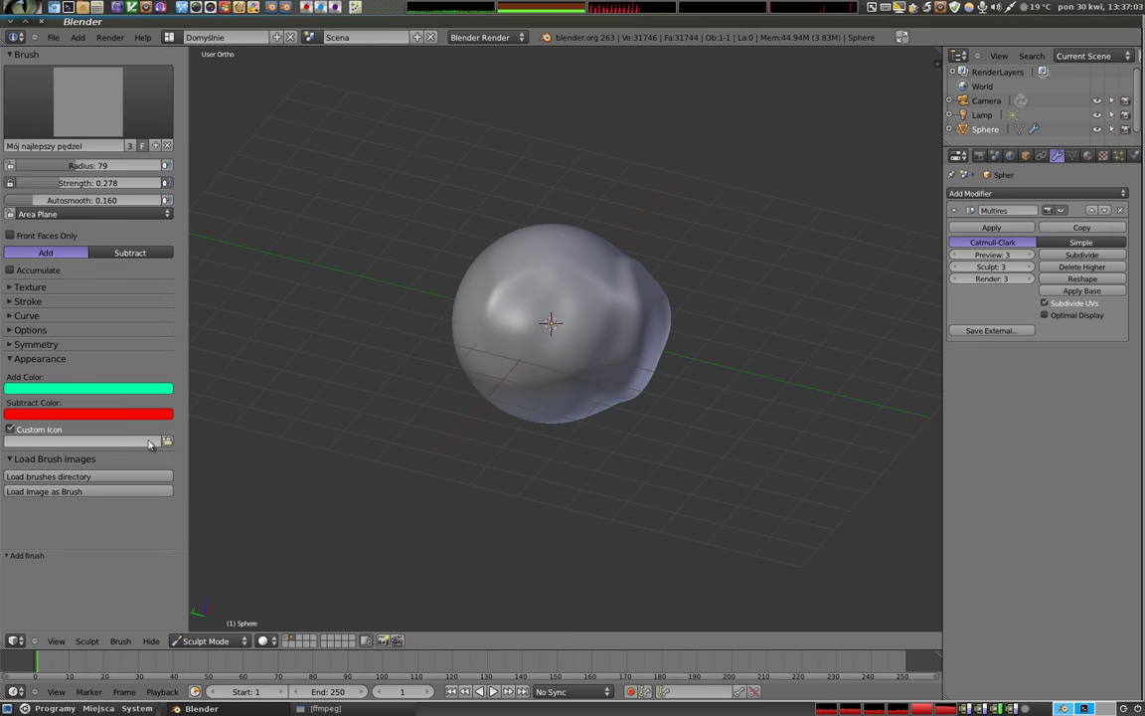
{"action": "left_click", "coordinate": [172, 441]}
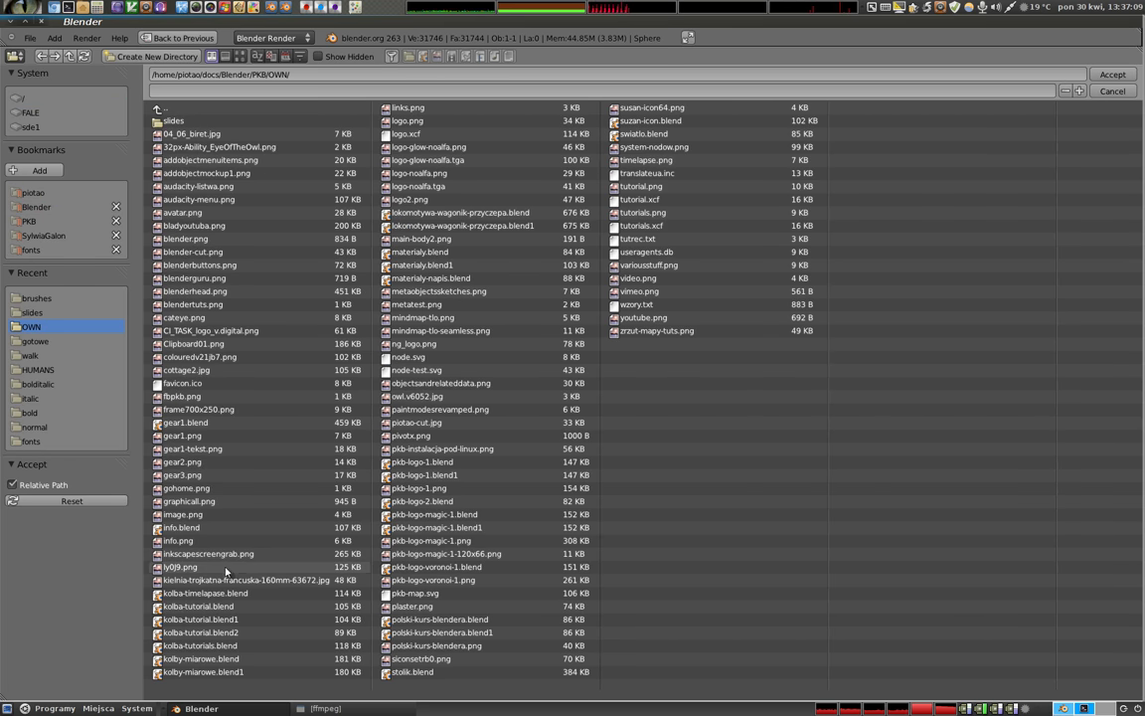
{"action": "left_click", "coordinate": [1105, 78]}
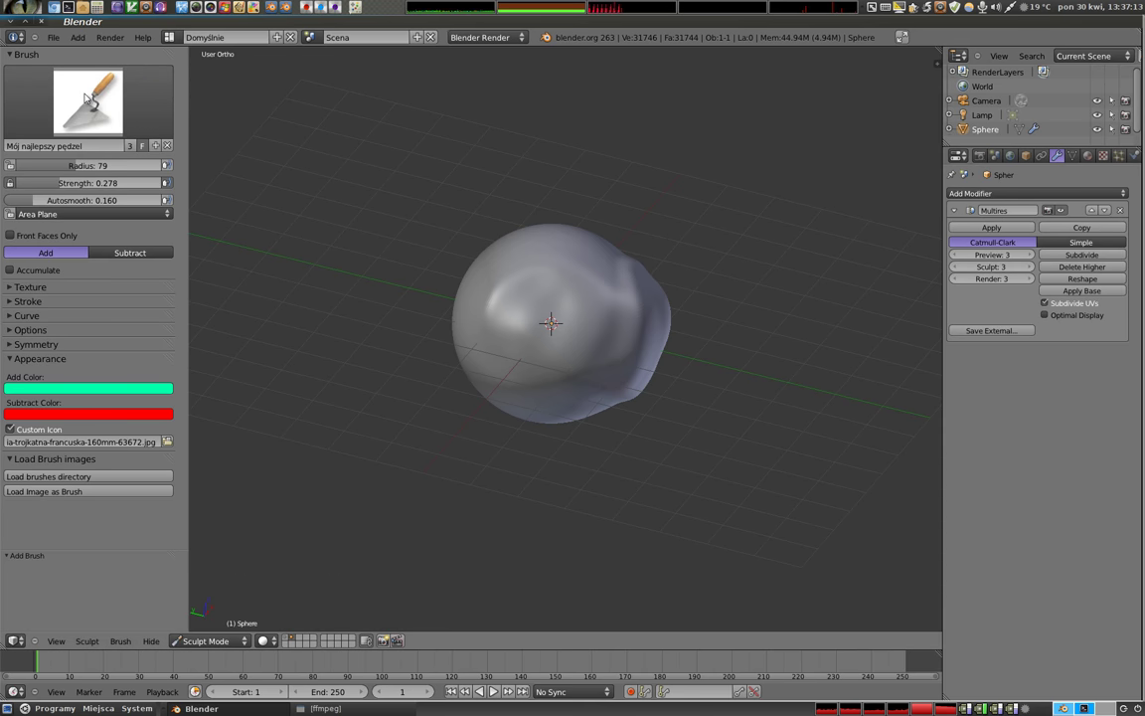
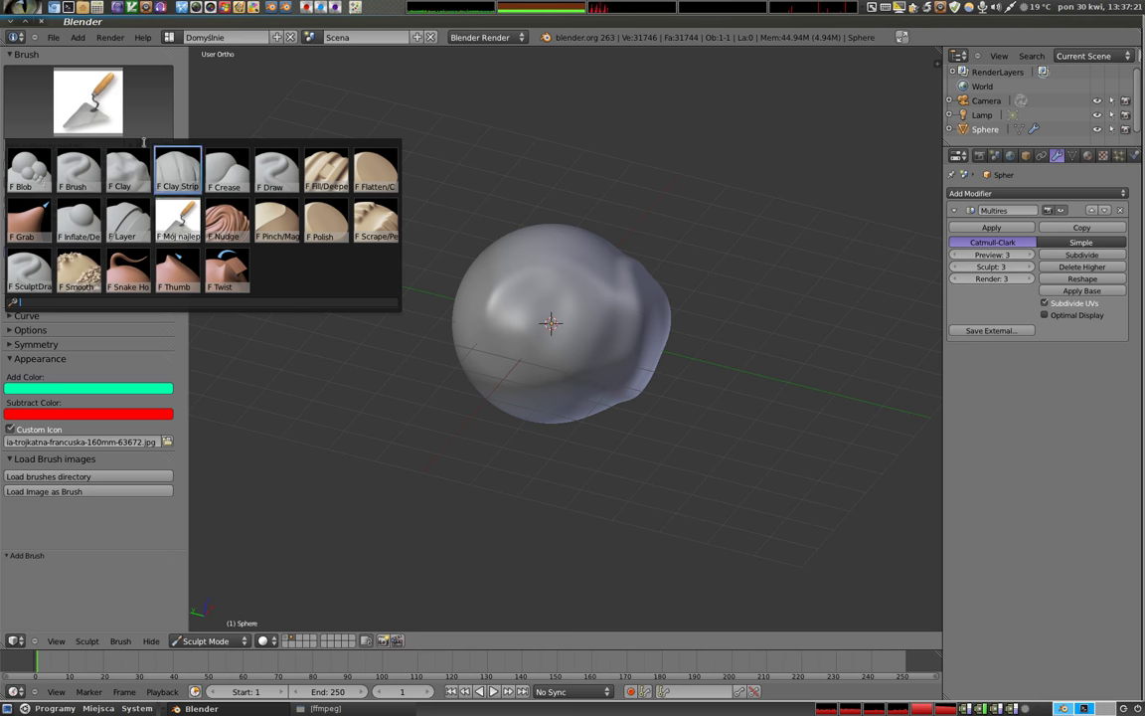
Expand the brush's Texture settings, showing the checker preview
{"action": "middle_click", "coordinate": [611, 356]}
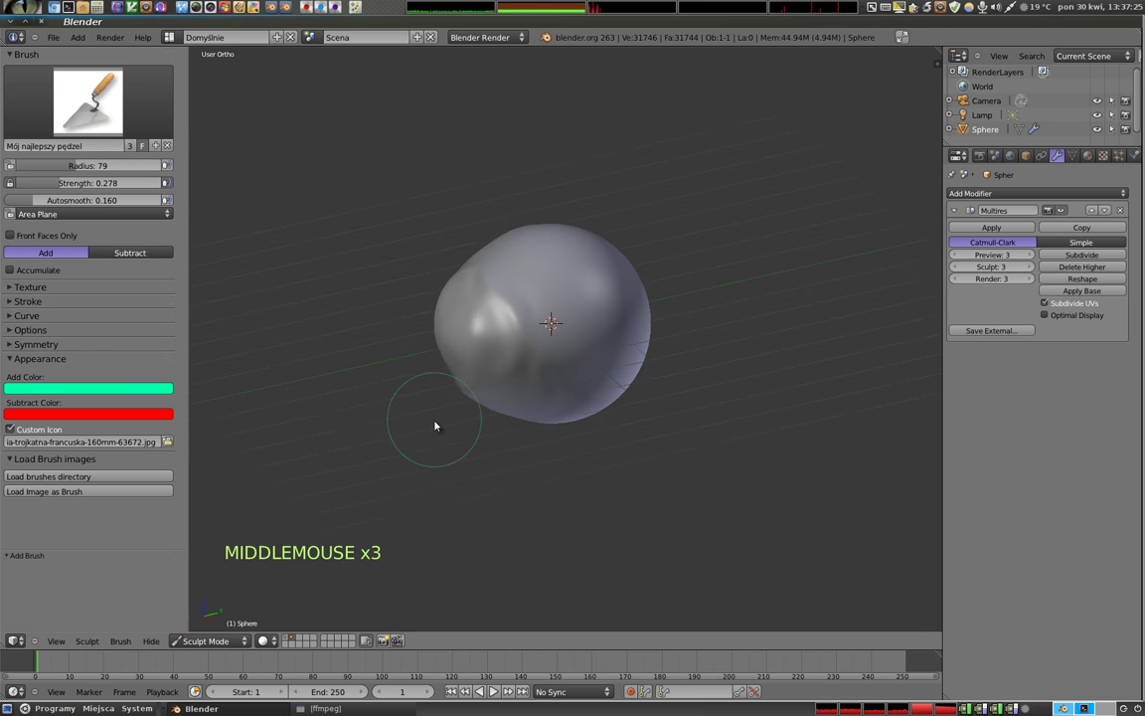
{"action": "middle_click", "coordinate": [662, 420]}
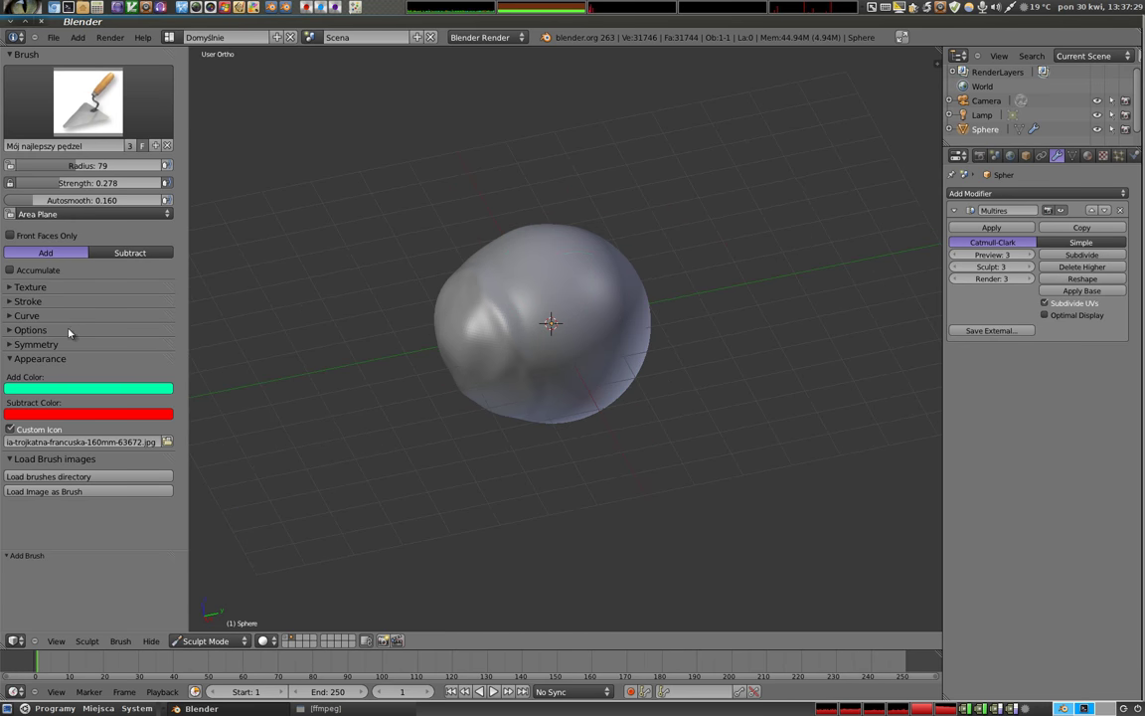
{"action": "left_click", "coordinate": [9, 286]}
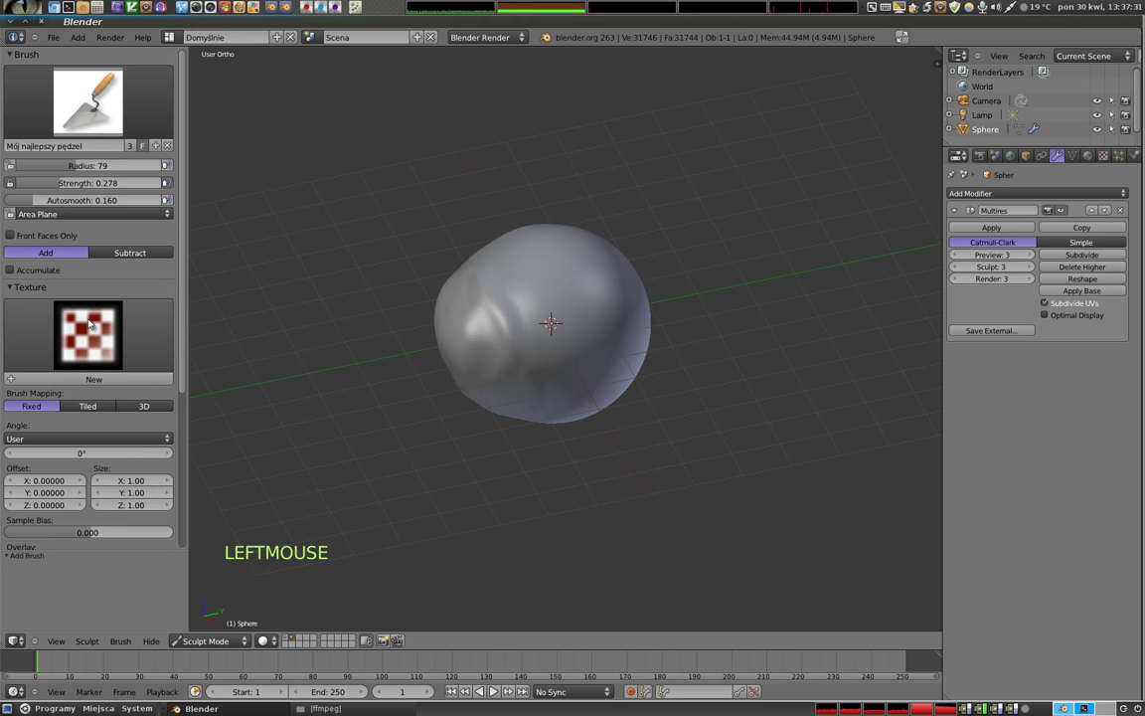
{"action": "left_click", "coordinate": [83, 337]}
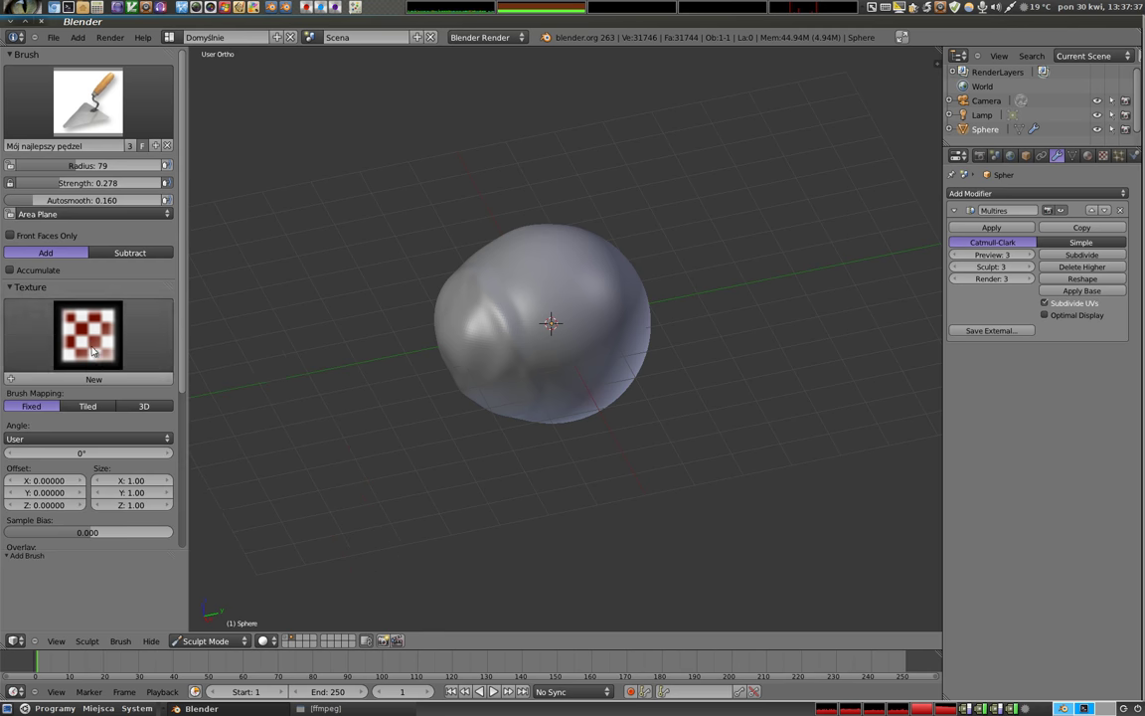
Create a new brush texture of type Image or Movie with no image, and reach Load Brush images
{"action": "left_click", "coordinate": [1107, 160]}
{"action": "left_click", "coordinate": [1025, 207]}
{"action": "left_click", "coordinate": [1035, 222]}
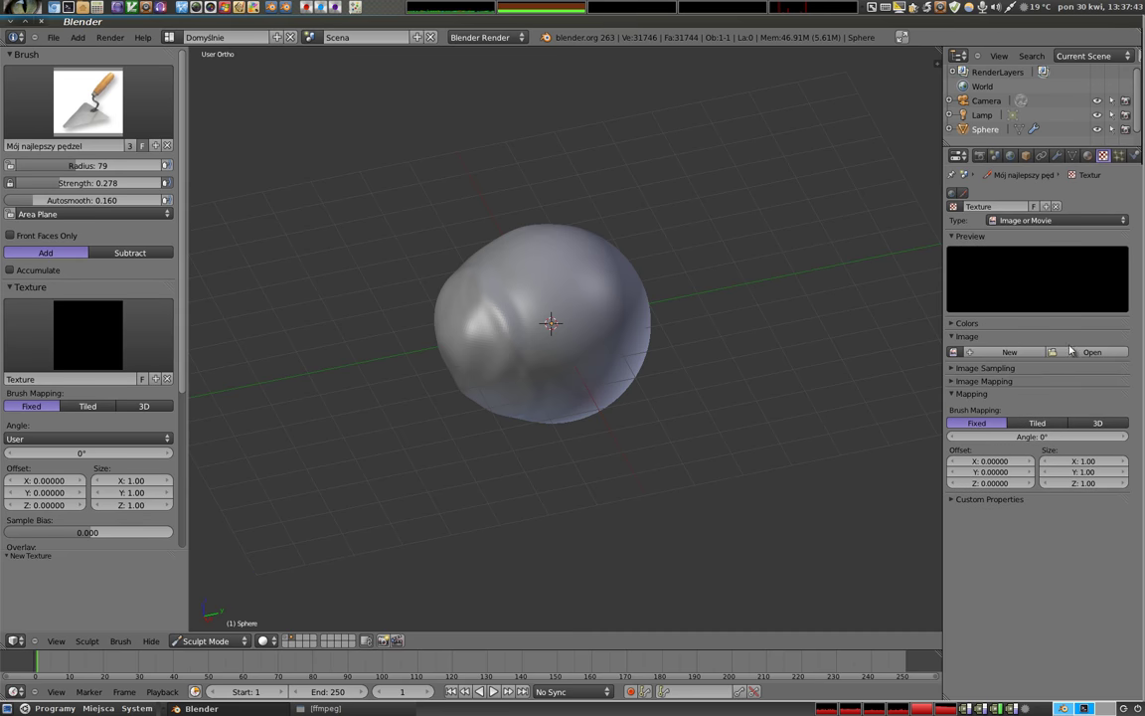
{"action": "left_click", "coordinate": [1077, 356]}
{"action": "key", "text": "Escape"}
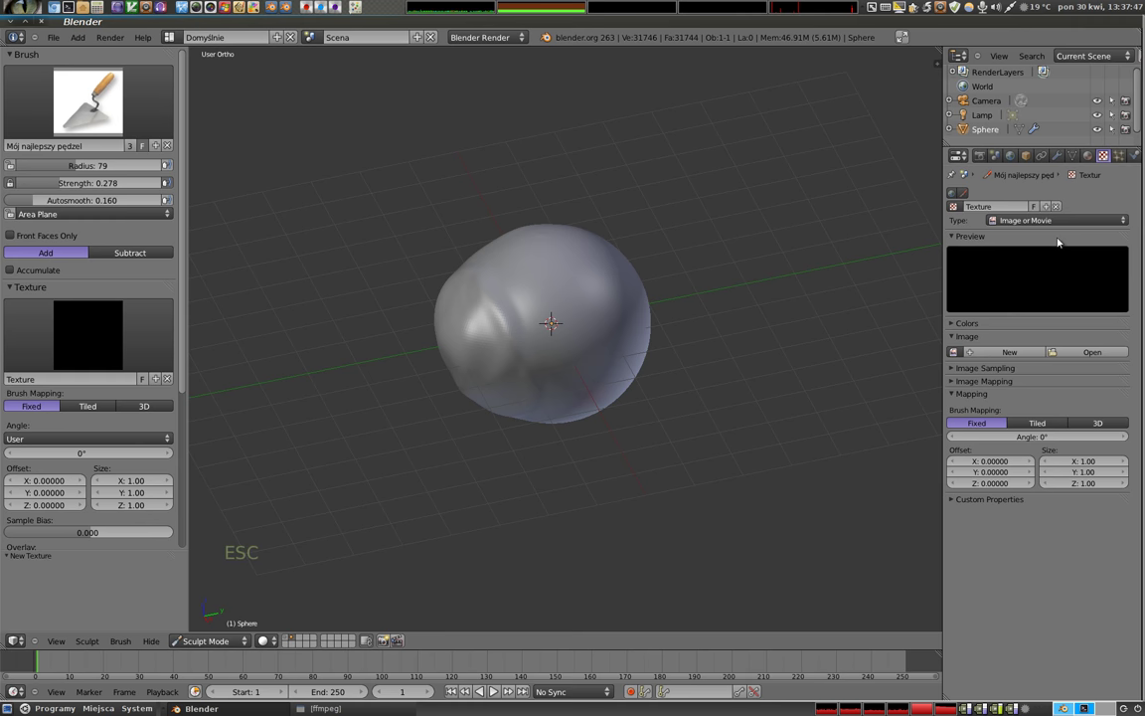
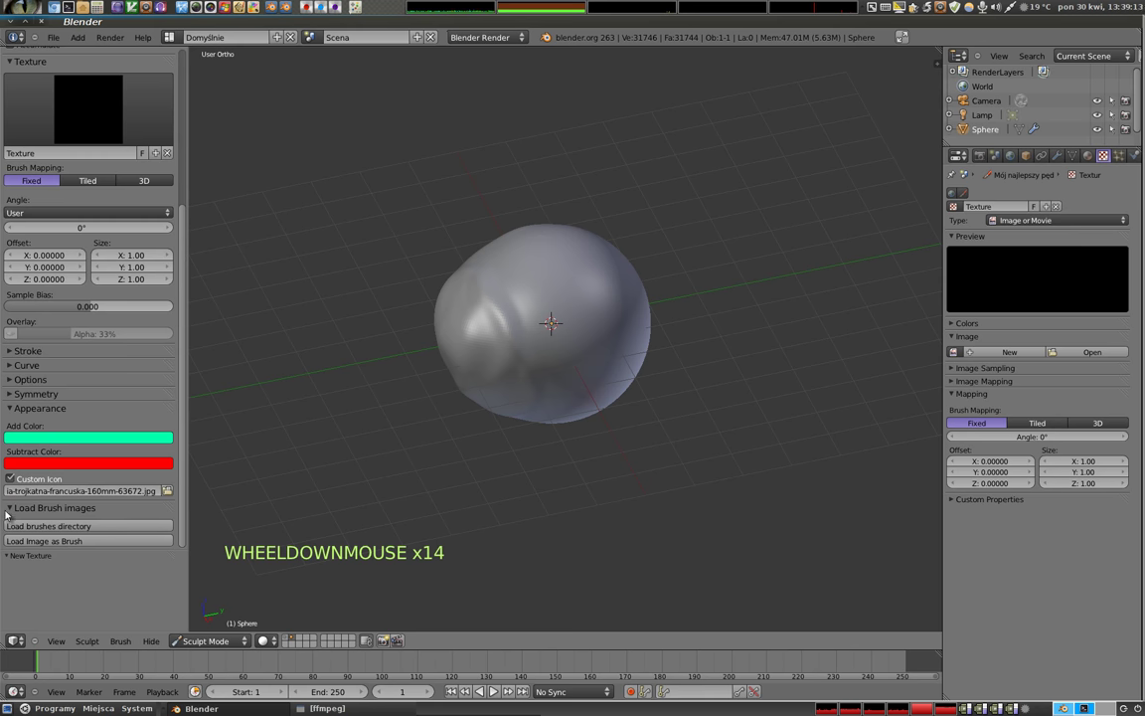
{"action": "scroll", "scroll_direction": "down", "scroll_amount": 3}
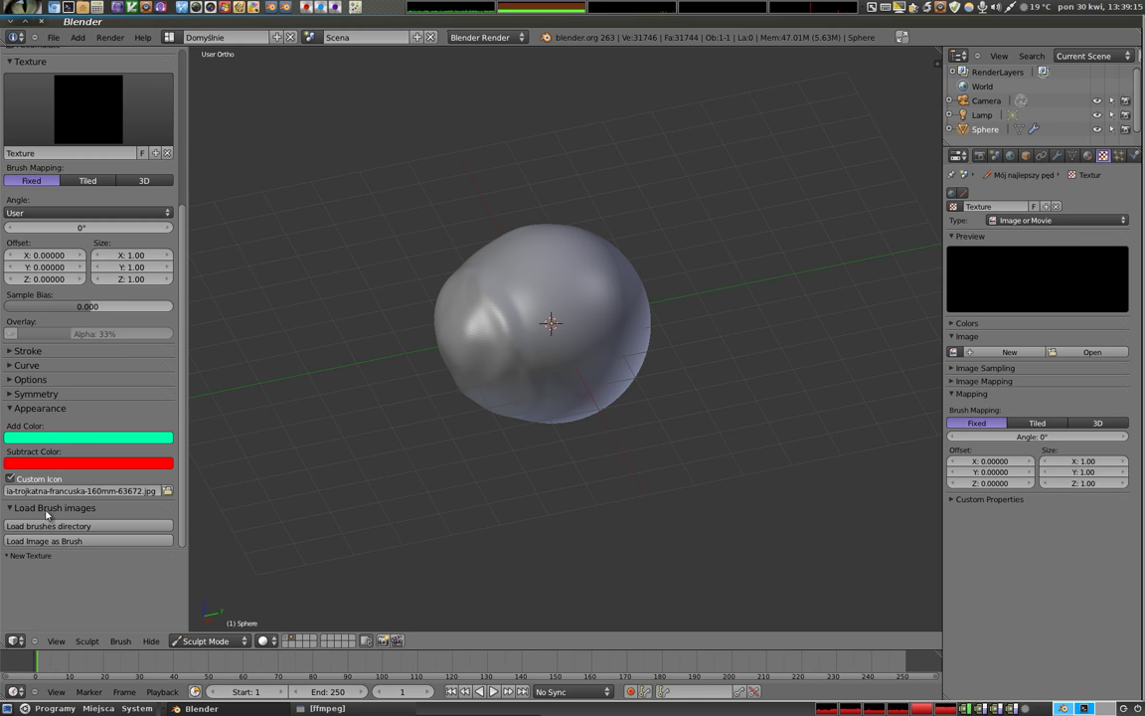
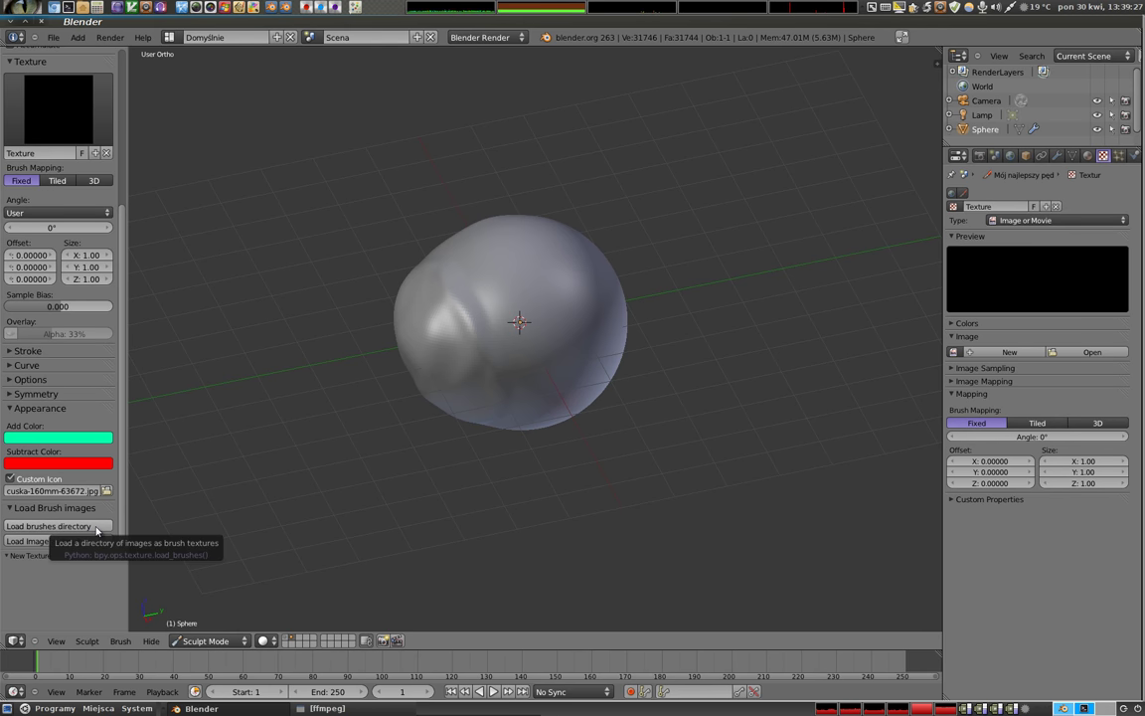
Start loading a directory of brush images for the texture
{"action": "left_click", "coordinate": [99, 528]}
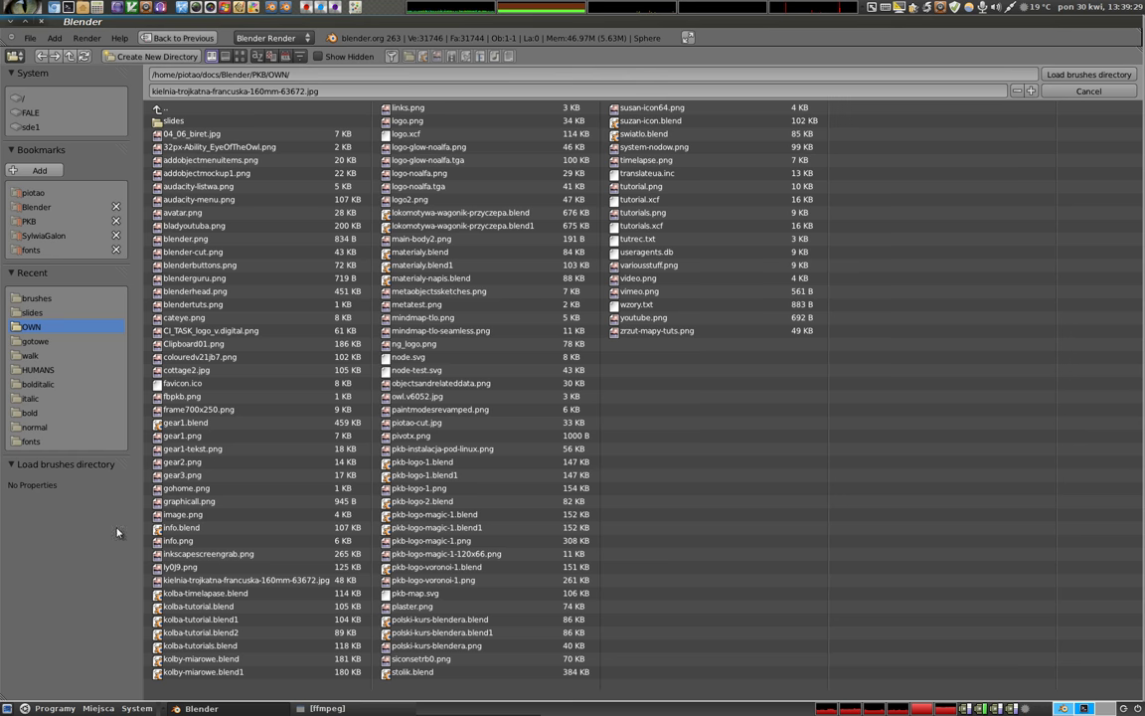
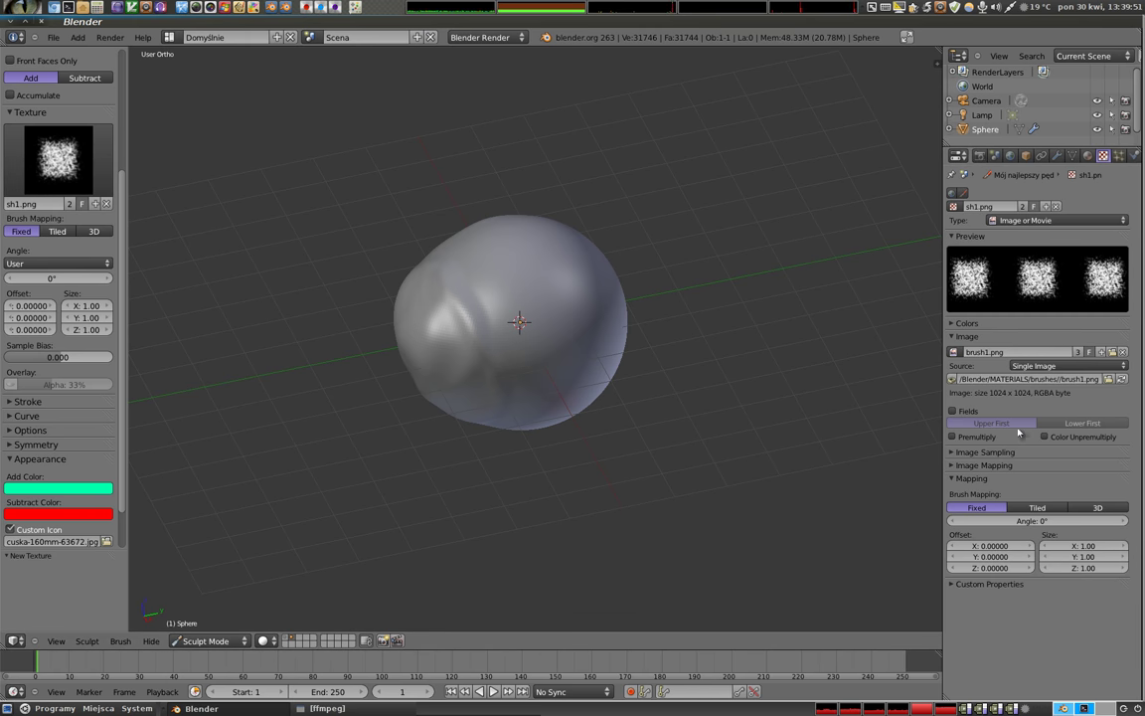
Sculpt textured strokes on the sphere, switching the brush texture to sh5.png
{"action": "left_click", "coordinate": [488, 290]}
{"action": "left_click", "coordinate": [526, 271]}
{"action": "middle_click", "coordinate": [524, 352]}
{"action": "scroll", "scroll_direction": "up", "scroll_amount": 3}
{"action": "left_click", "coordinate": [488, 306]}
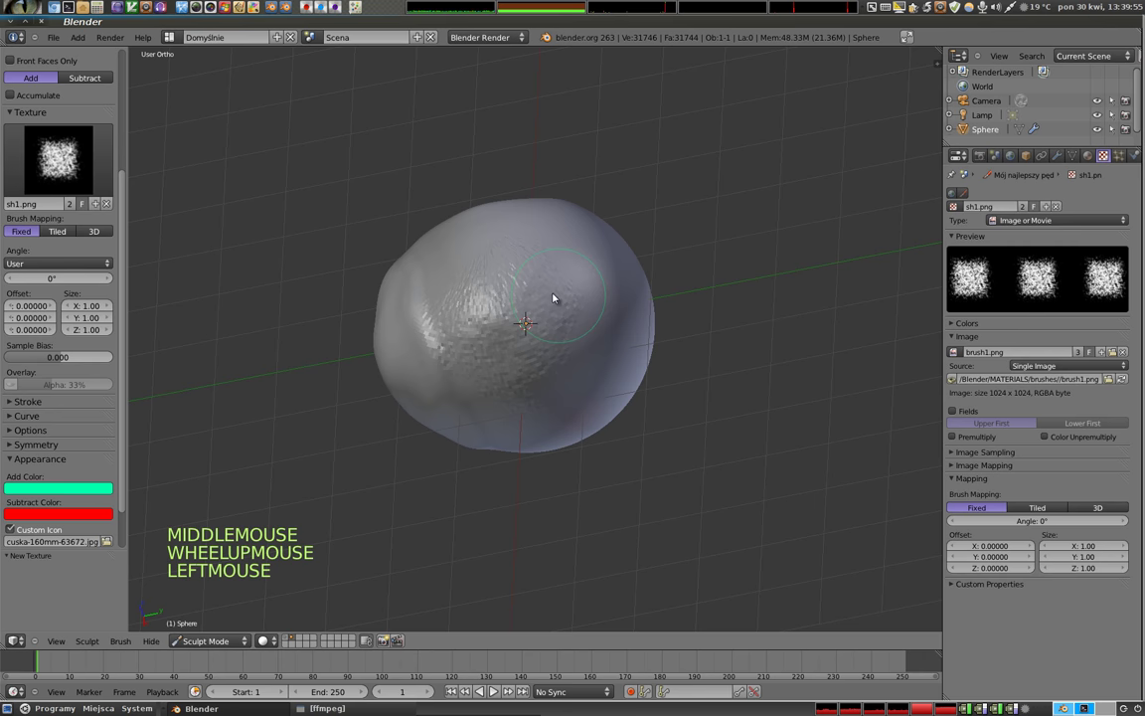
{"action": "left_click", "coordinate": [41, 152]}
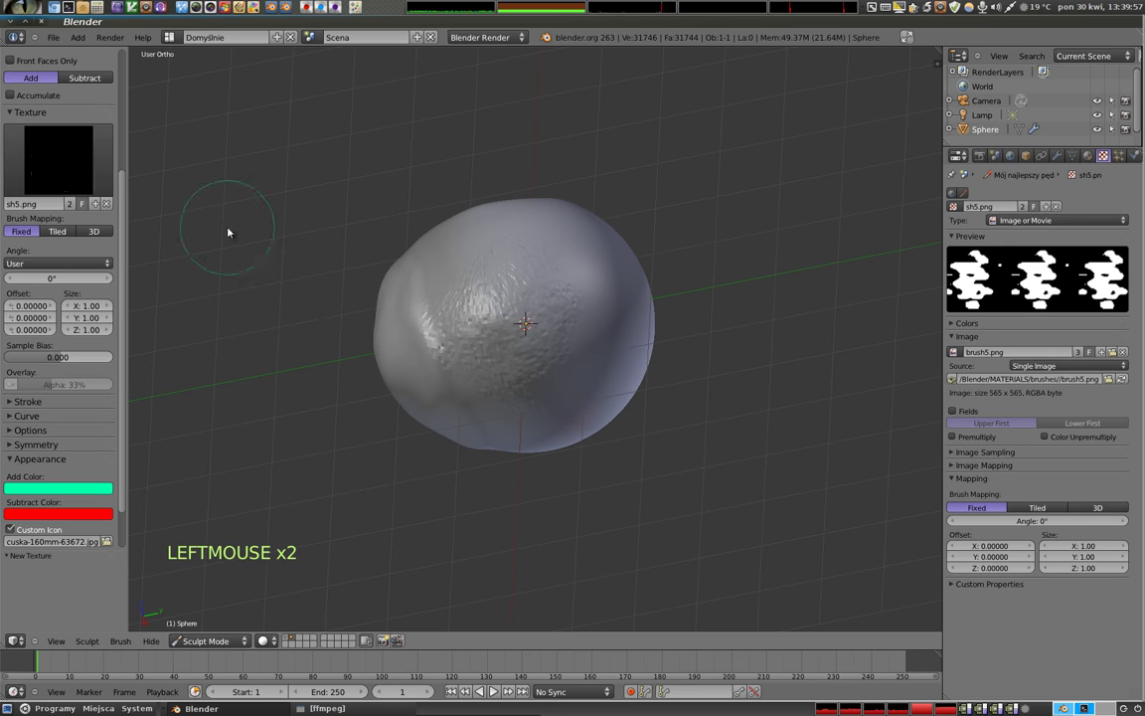
{"action": "middle_click", "coordinate": [532, 320]}
{"action": "left_click", "coordinate": [481, 271]}
{"action": "left_click", "coordinate": [559, 331]}
Raise brush radius (F) and strength (Shift+F), then sculpt textured streaks across the top
{"action": "middle_click", "coordinate": [572, 473]}
{"action": "key", "text": "f"}
{"action": "left_click", "coordinate": [535, 351]}
{"action": "left_click", "coordinate": [545, 313]}
{"action": "key", "text": "shift+f"}
{"action": "left_click", "coordinate": [500, 327]}
{"action": "middle_click", "coordinate": [603, 431]}
{"action": "left_click", "coordinate": [533, 327]}
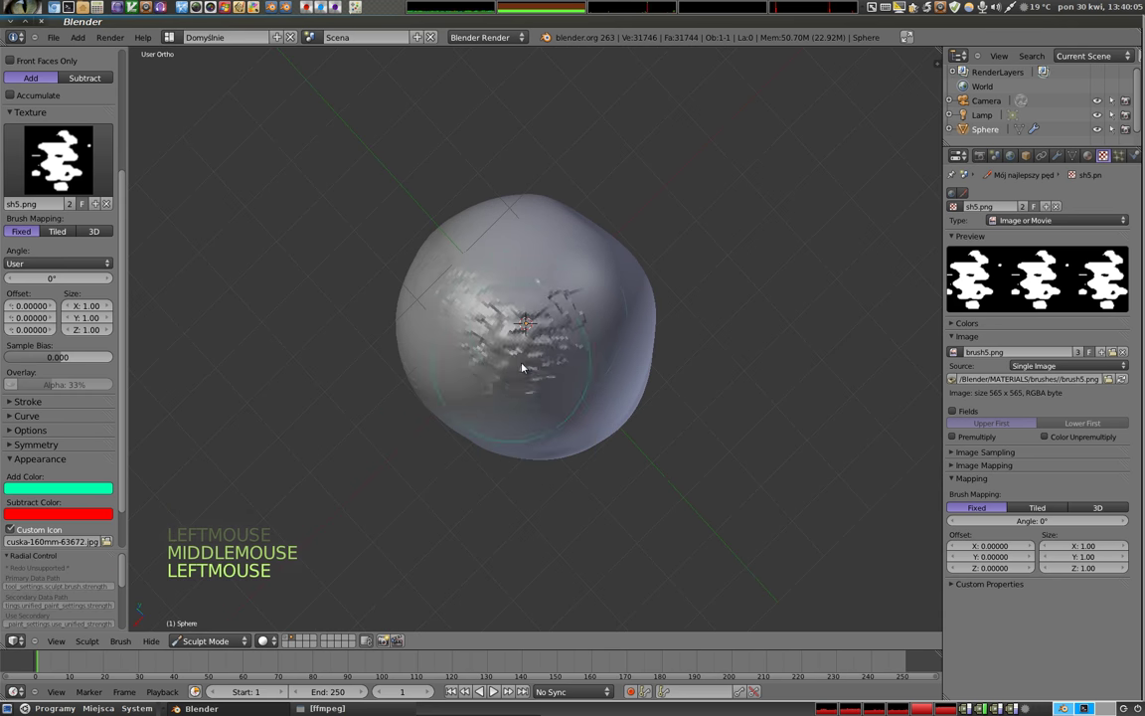
{"action": "middle_click", "coordinate": [502, 502]}
{"action": "middle_click", "coordinate": [522, 443]}
Enable the fake user (F) on the custom brush so it saves even when unused
{"action": "scroll", "scroll_direction": "up", "scroll_amount": 3}
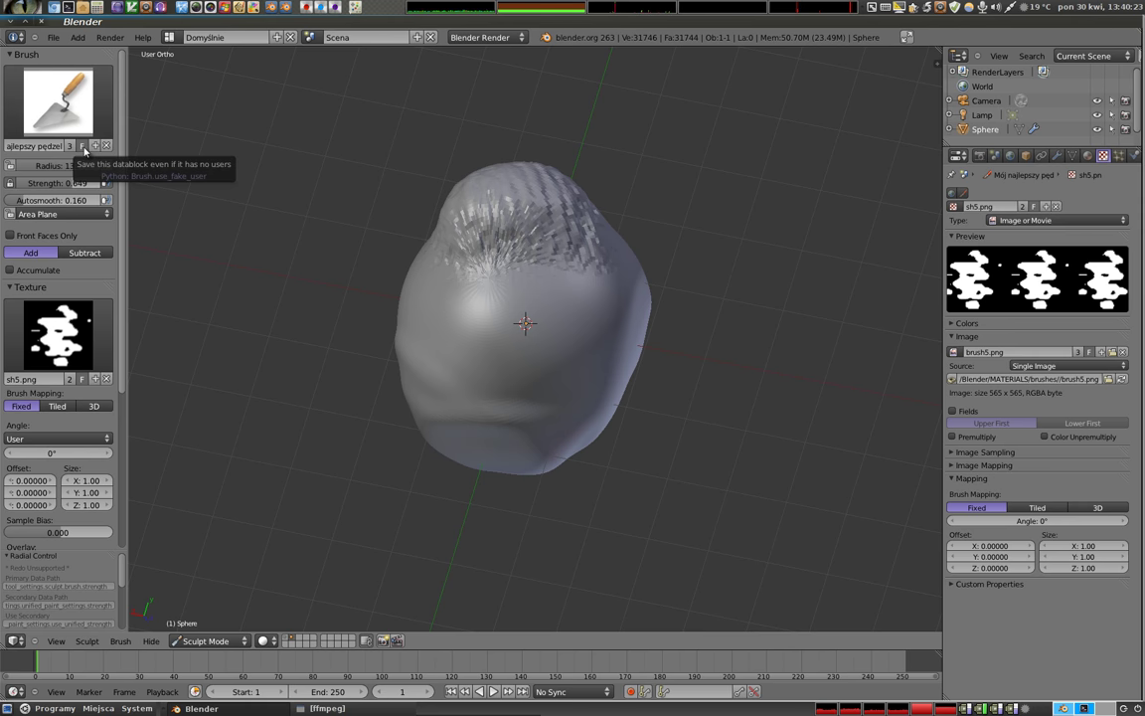
{"action": "left_click", "coordinate": [80, 343]}
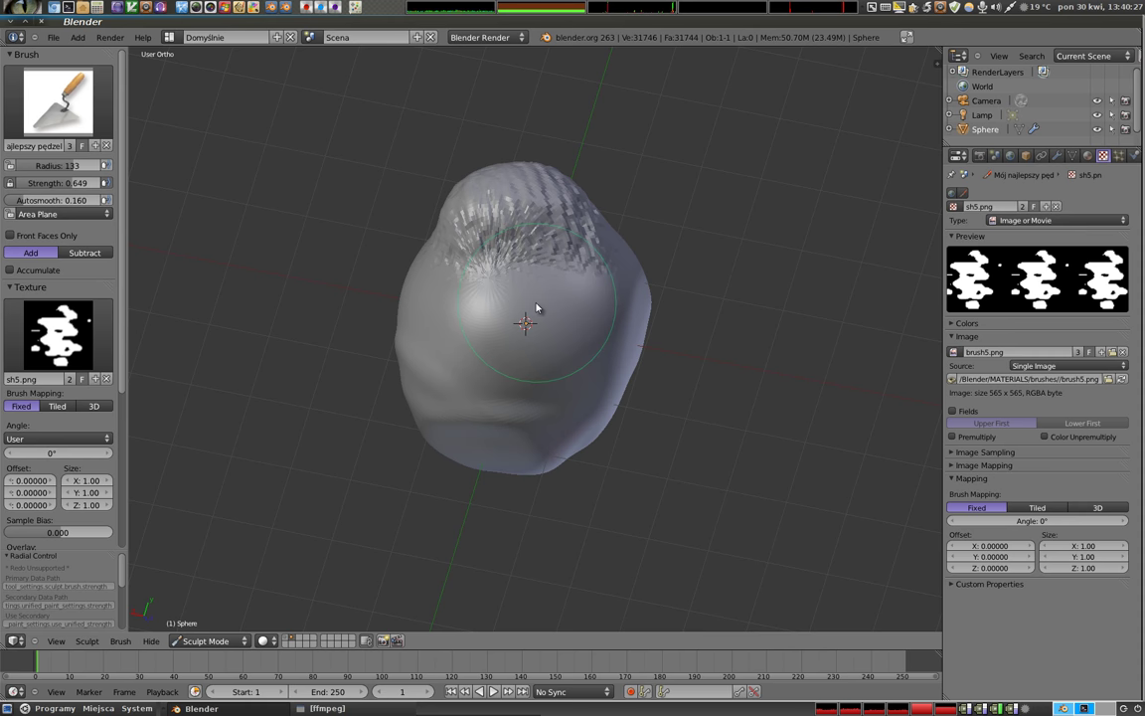
{"action": "scroll", "scroll_direction": "down", "scroll_amount": 3}
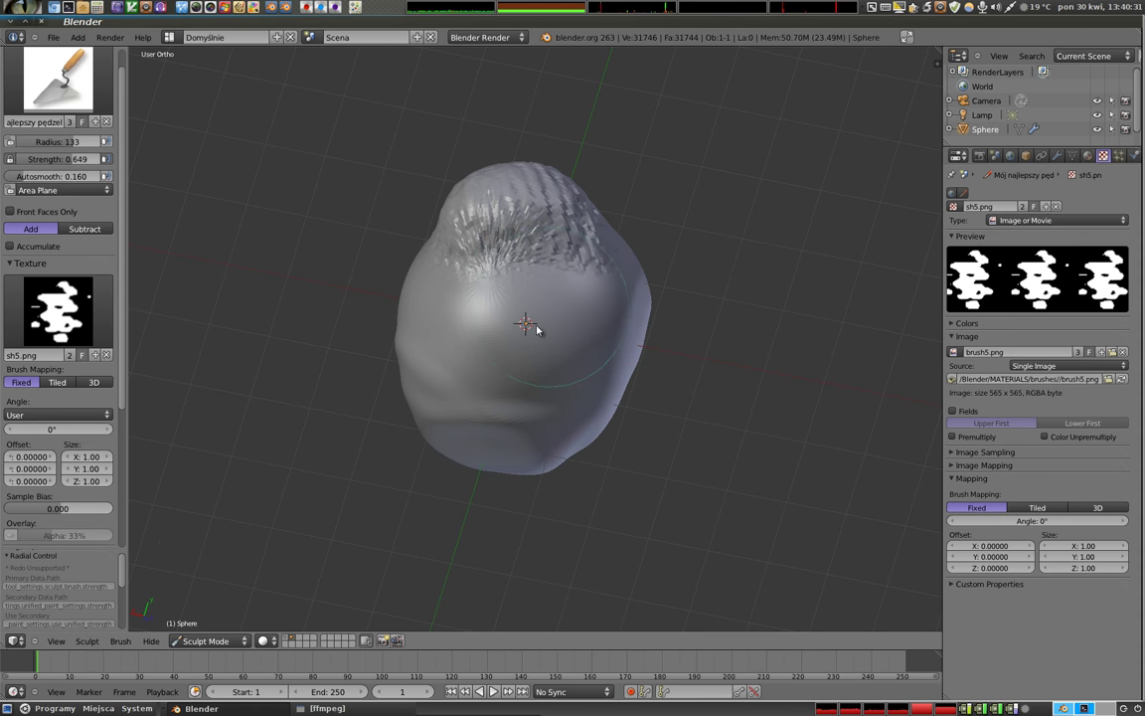